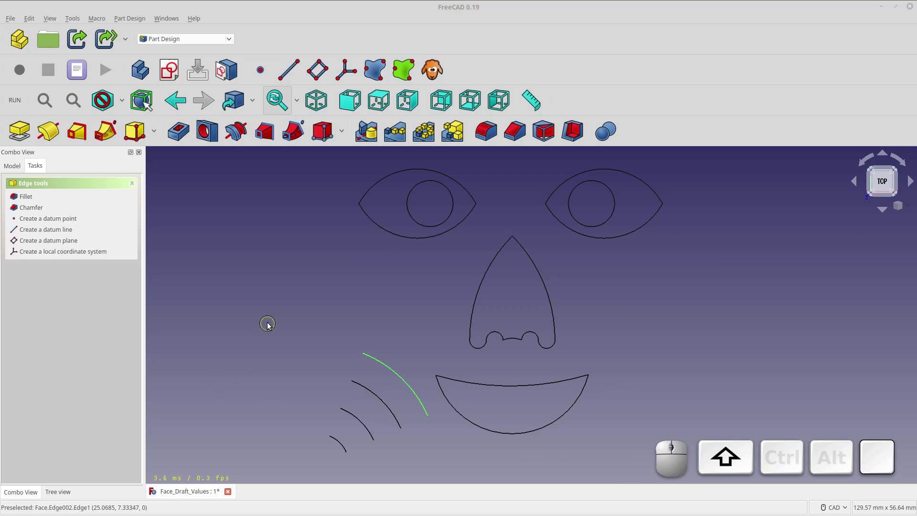
Step: Switch from Part Design to the Arch Texture workbench via the workbench selector
key(shift+a)
click(264, 315)
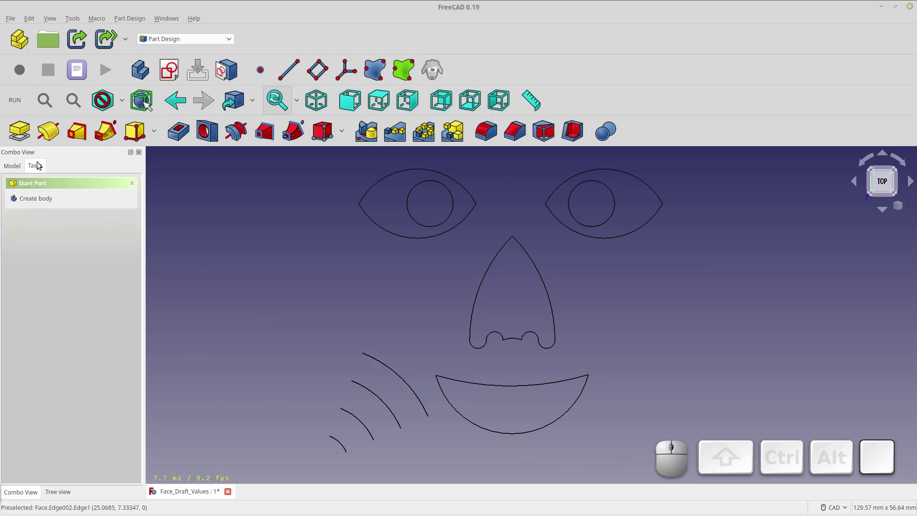
click(22, 165)
click(199, 214)
key(shift+a)
click(219, 63)
key(shift+a)
click(206, 44)
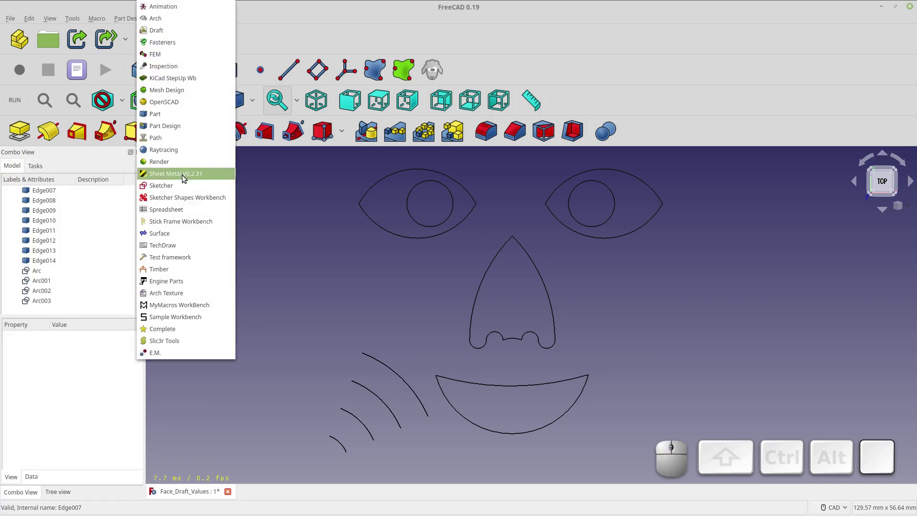
click(180, 171)
Step: Cycle through Animation, Arch and Draft workbenches until Part is active
key(shift+a)
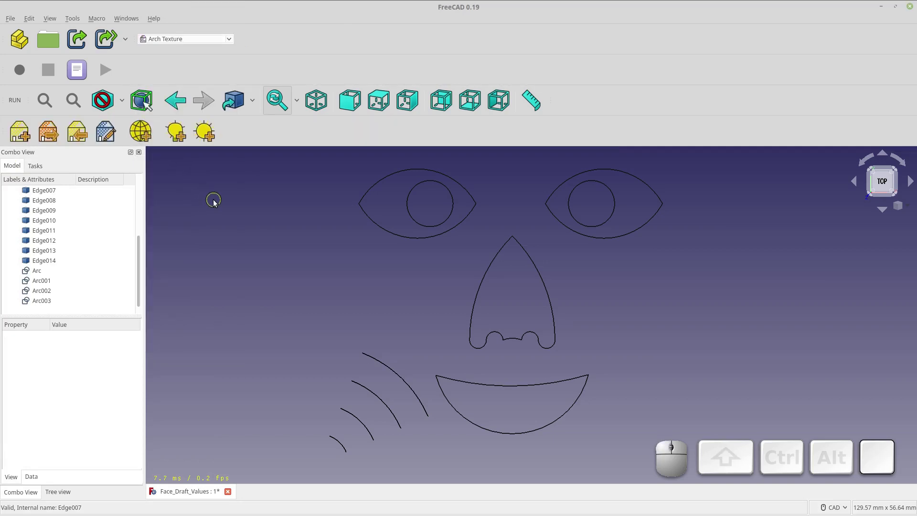
key(shift+a)
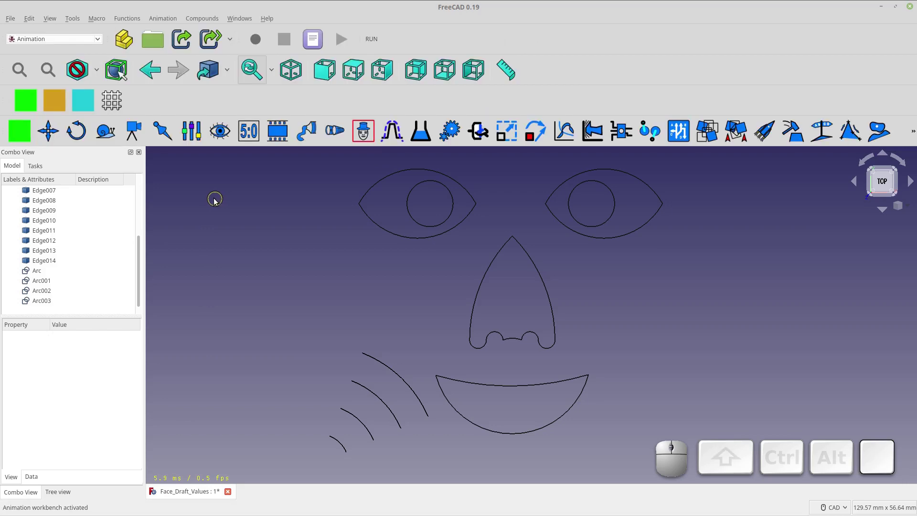
key(shift+a)
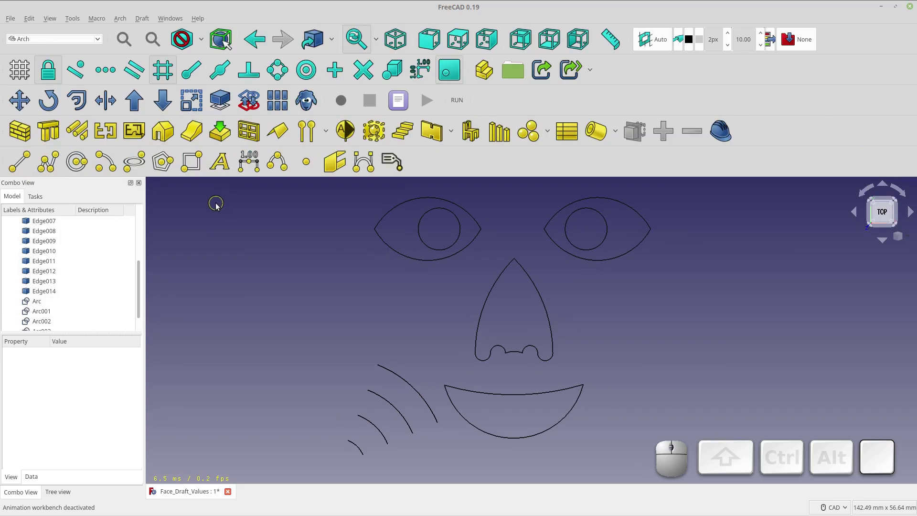
key(shift+d)
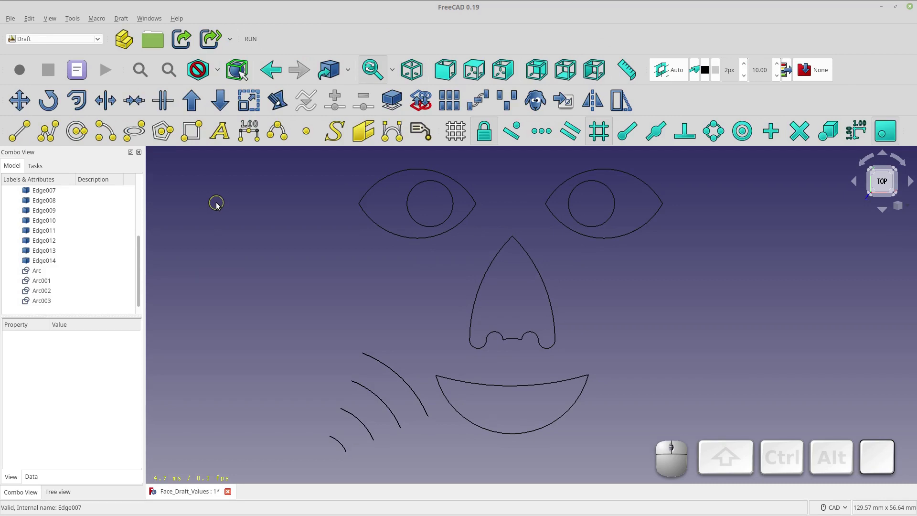
key(shift+p)
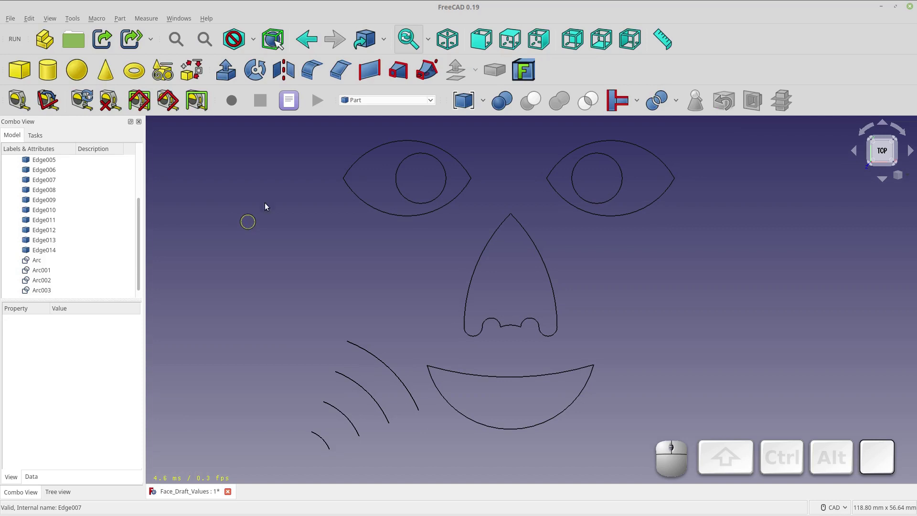
Step: Switch the active workbench from Part to Draft using the workbench selector
click(379, 105)
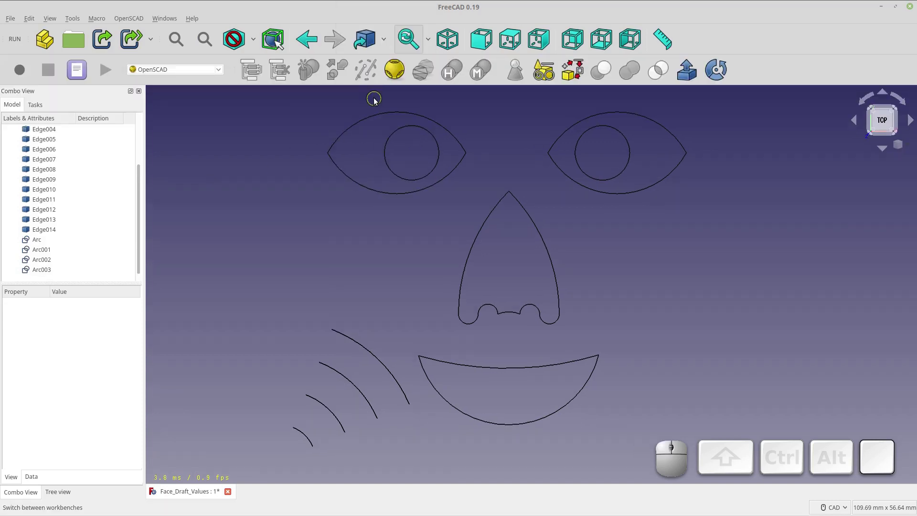
click(223, 77)
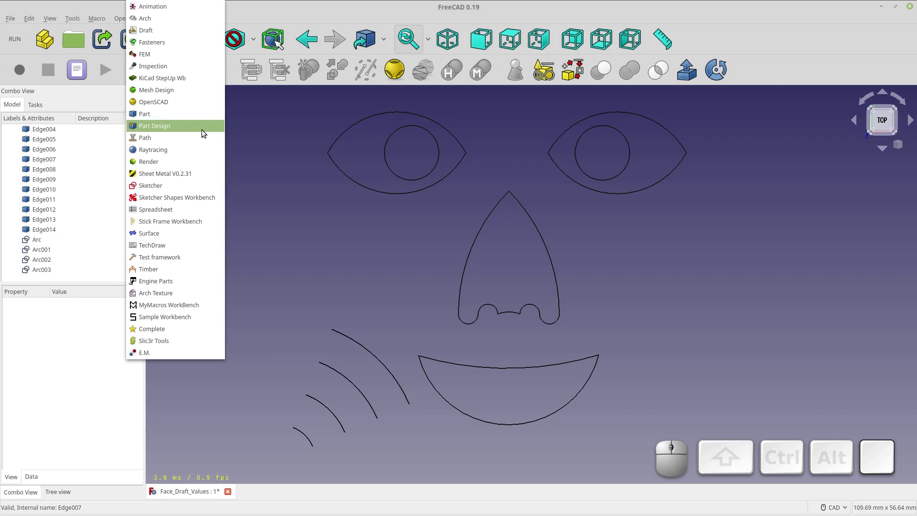
click(276, 143)
key(shift+d)
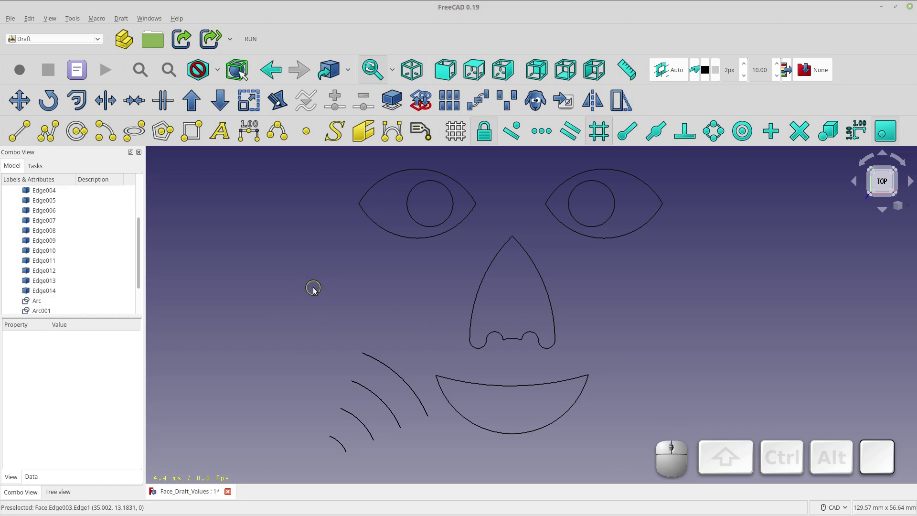
Step: Start a Draft arc (A, R) and set its centre X to 0
key(a)
key(r)
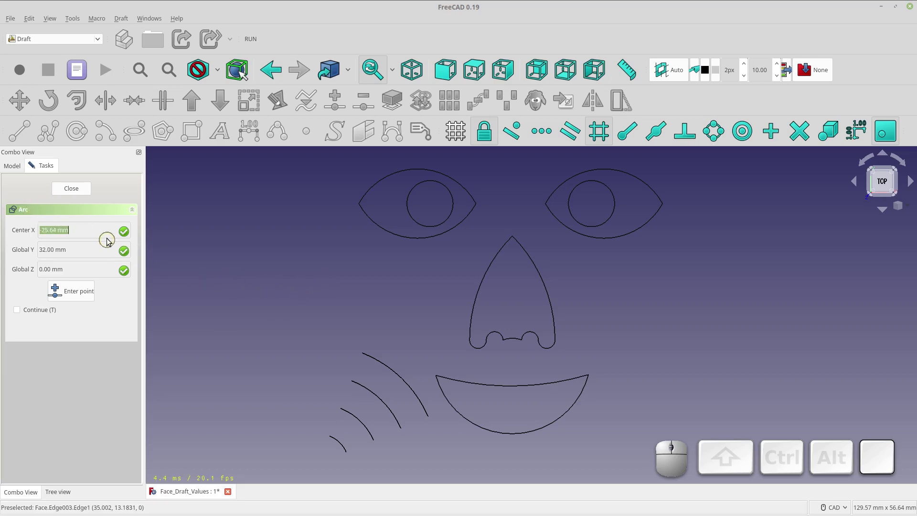
click(119, 193)
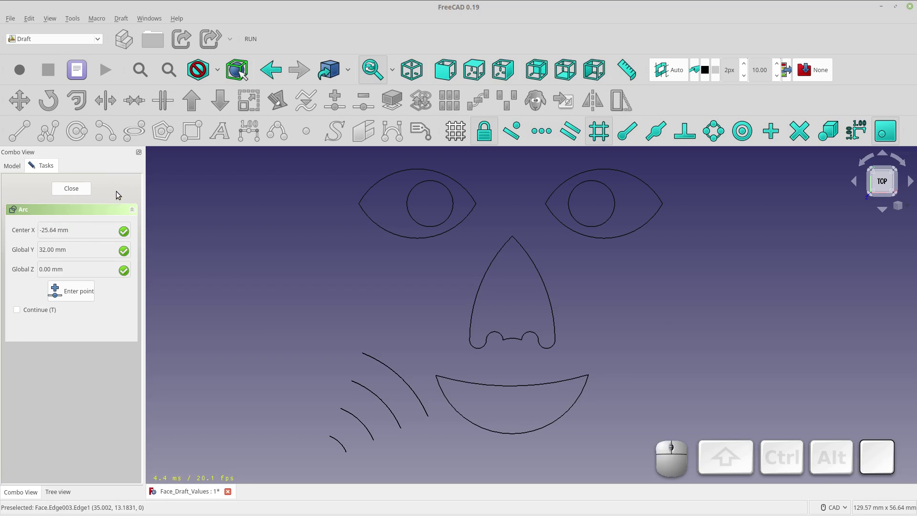
click(242, 73)
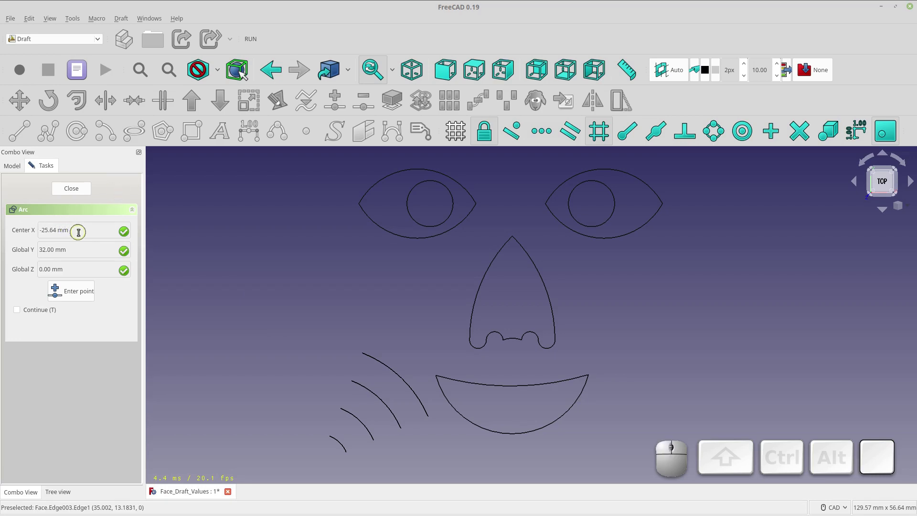
key(BackSpace)
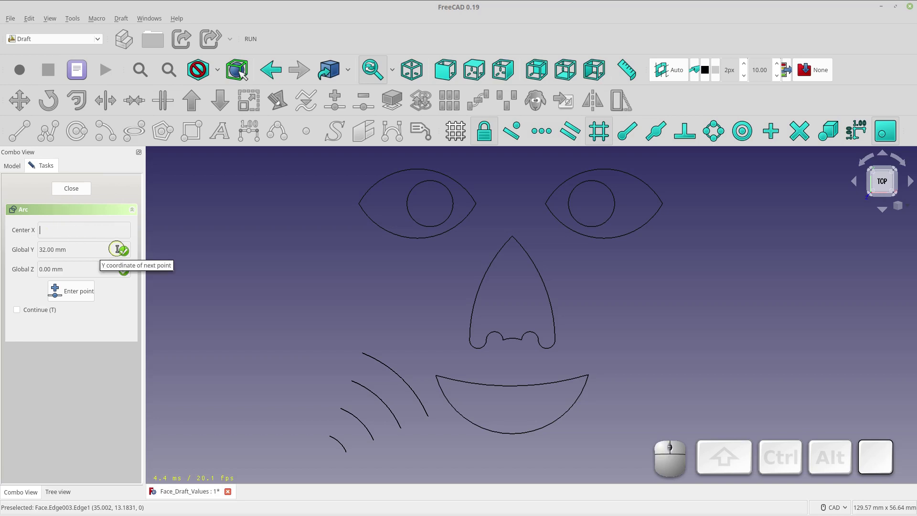
key(KP_0)
Step: Set centre Y and Z to 0, confirming the arc centre at the origin
key(Caps_Lock)
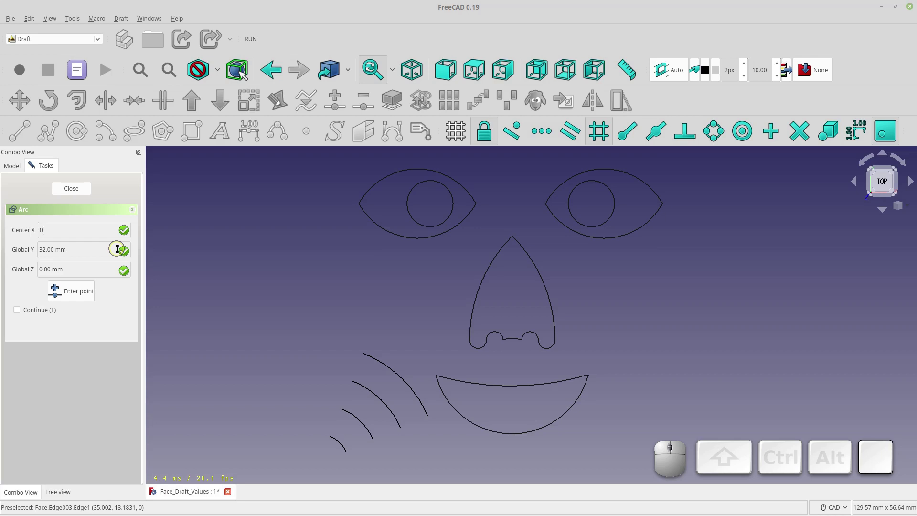
key(KP_Enter)
key(KP_0)
key(KP_Enter)
key(KP_0)
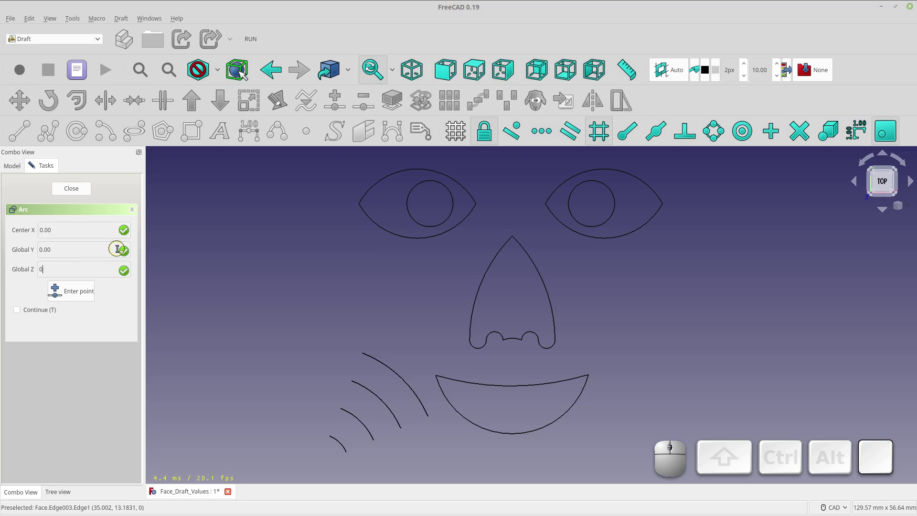
key(KP_Enter)
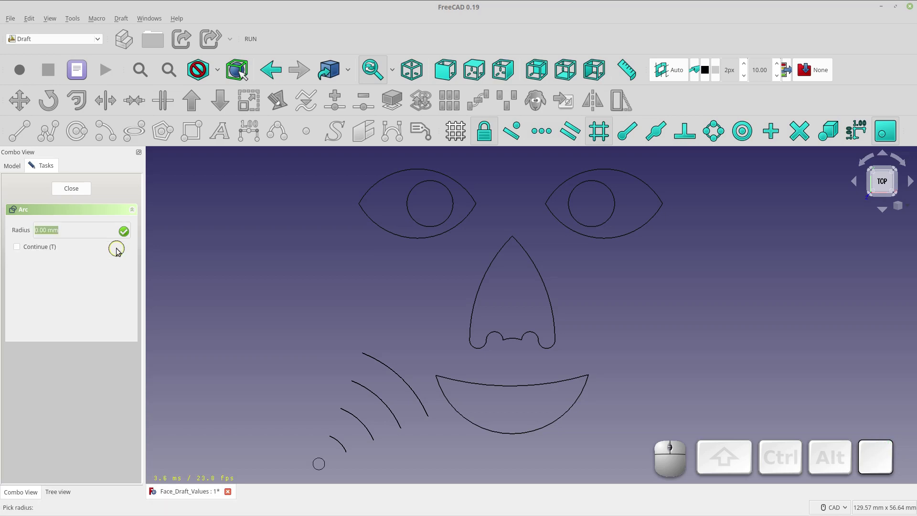
Step: Enter the arc radius 5 and its start angle
key(Down)
key(Up)
key(KP_5)
key(BackSpace)
key(KP_5)
key(KP_Enter)
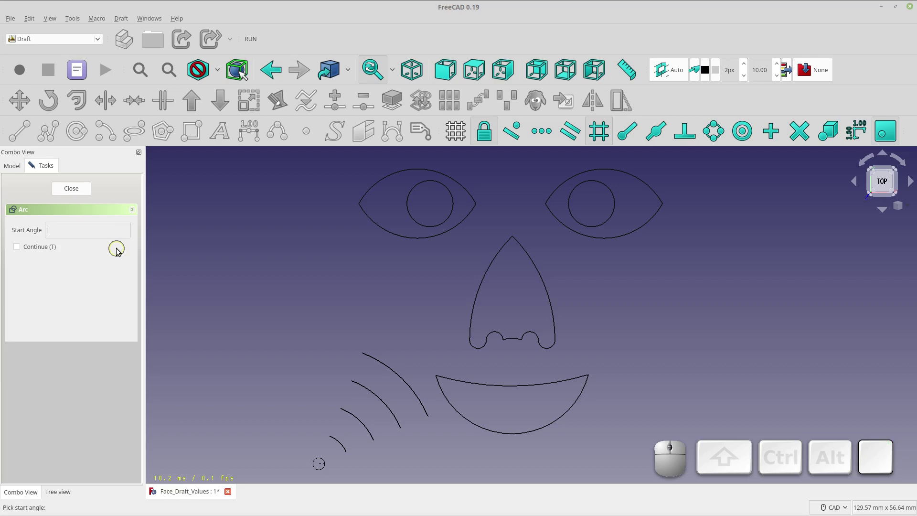
key(KP_4)
key(KP_Enter)
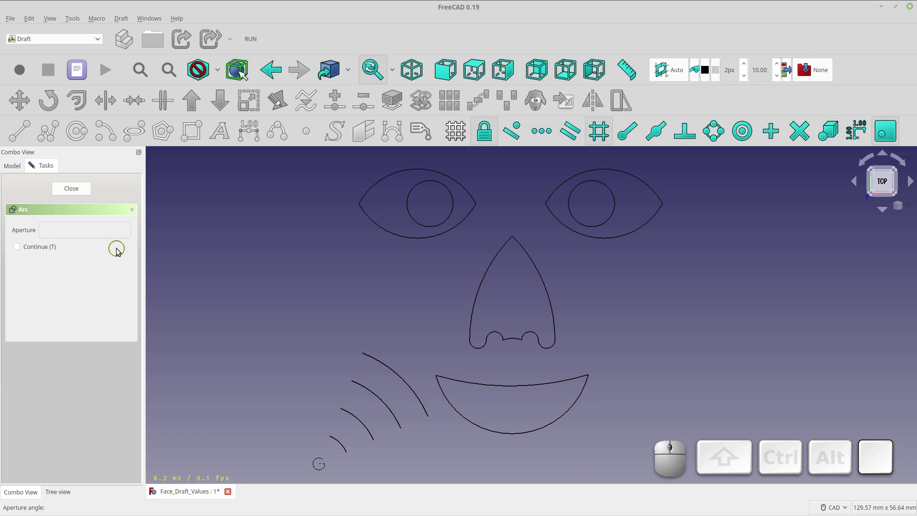
Step: Give the arc a 90° aperture with continue mode on
key(KP_9)
key(KP_0)
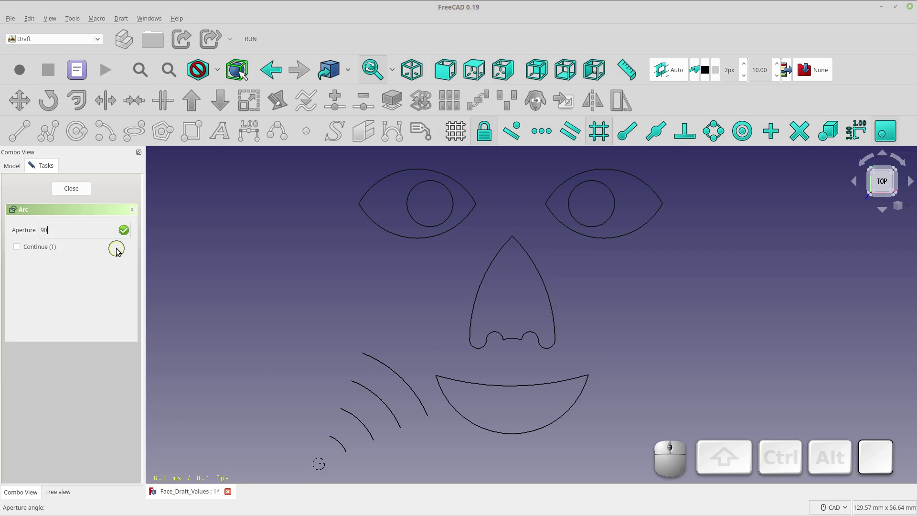
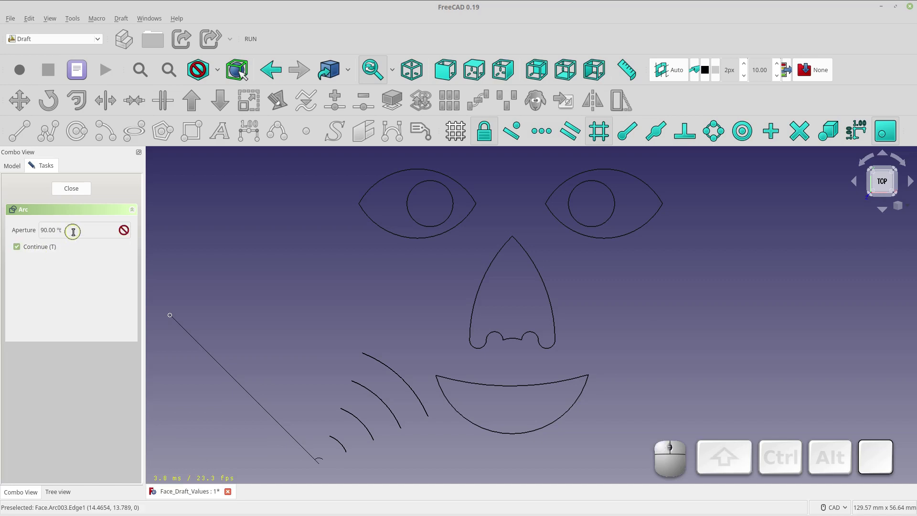
key(BackSpace)
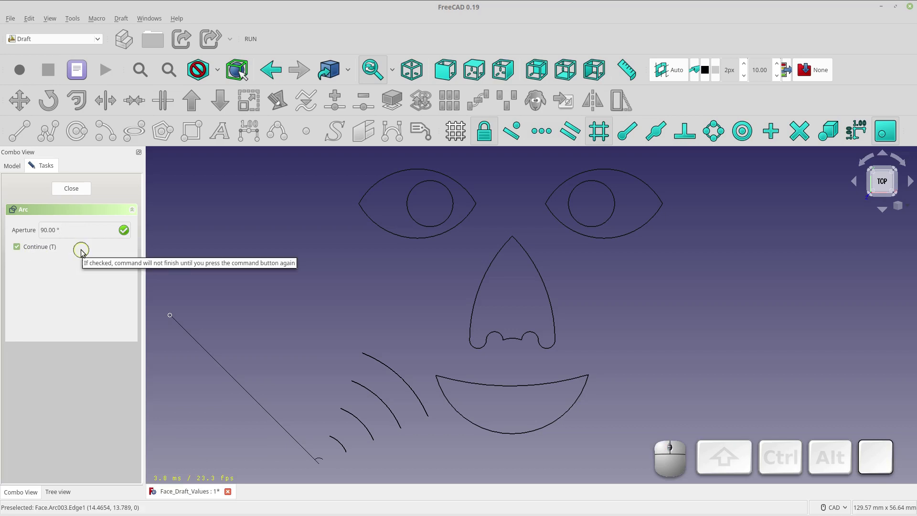
Step: Draw a concentric arc at the origin with radius 7, start angle 45 and aperture 90
key(Return)
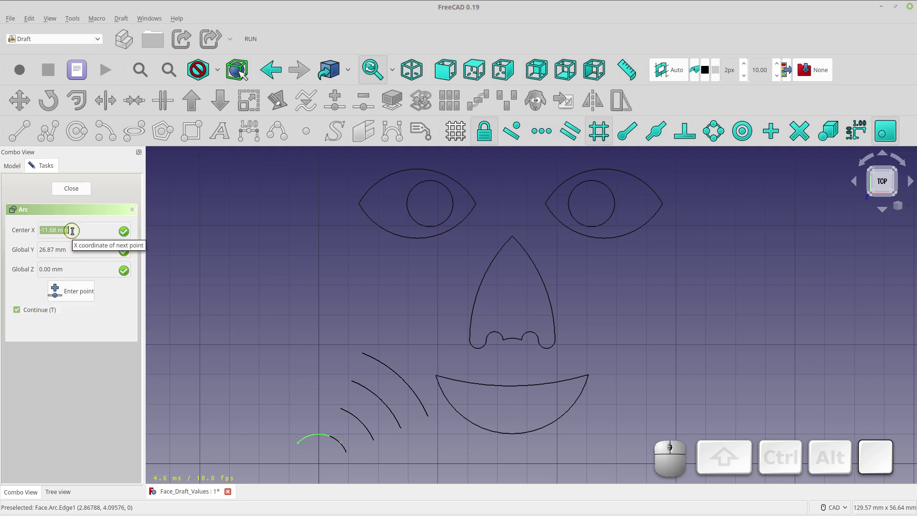
key(KP_0)
key(Tab)
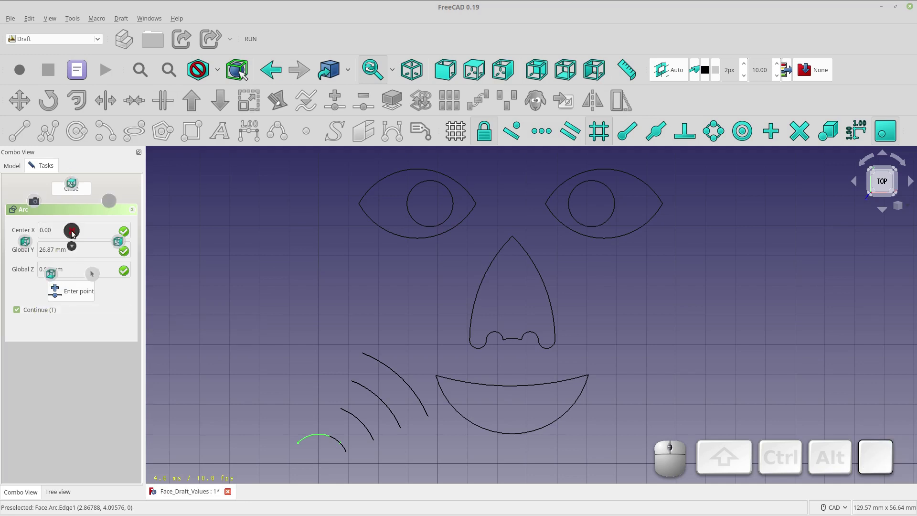
click(75, 232)
key(Return)
key(KP_0)
key(KP_Enter)
key(KP_0)
key(KP_Enter)
key(KP_7)
key(KP_Enter)
key(KP_4)
key(KP_5)
key(KP_Enter)
key(KP_9)
key(KP_0)
key(KP_Enter)
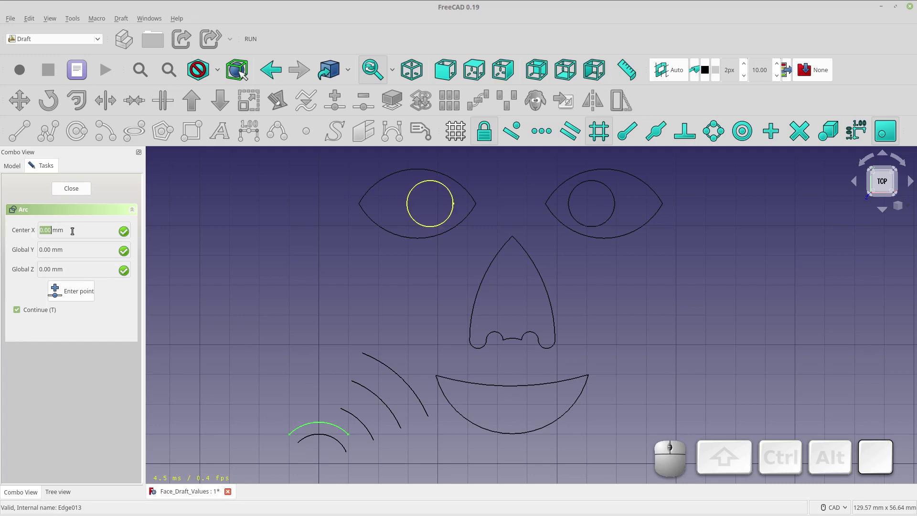
Step: Draw a wider concentric arc with radius 14, start angle 45 and aperture 90
key(KP_Enter)
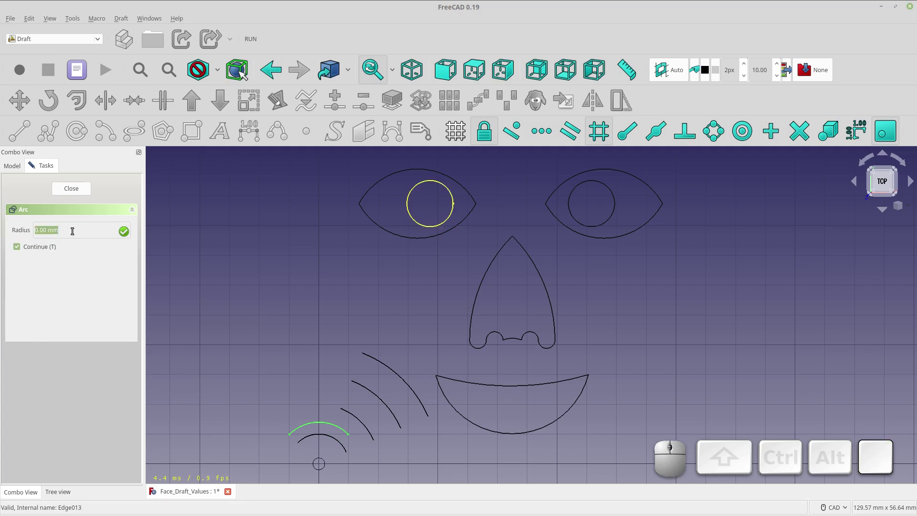
key(KP_1)
key(KP_4)
key(KP_Enter)
key(KP_4)
key(KP_5)
key(KP_Enter)
key(KP_9)
key(KP_0)
key(KP_Enter)
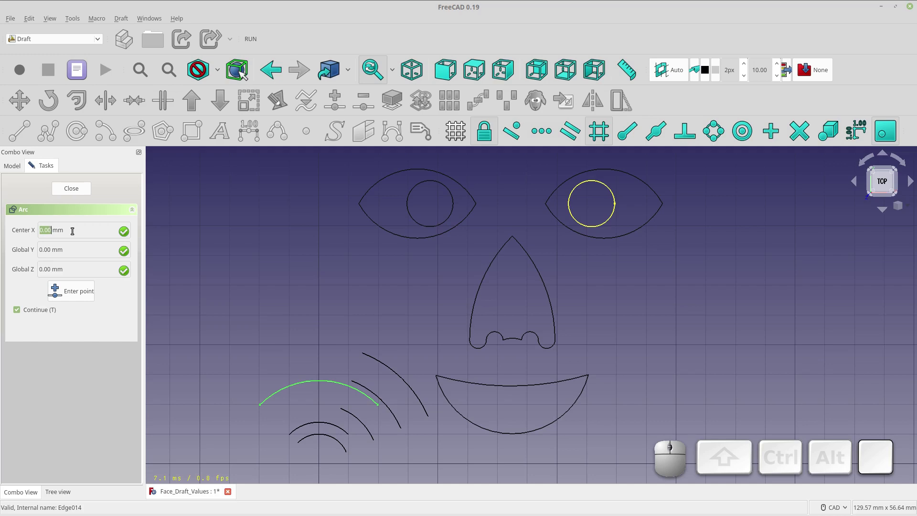
Step: Draw a full circle at the origin as an arc of radius 25, start 0, aperture 360
key(KP_Enter)
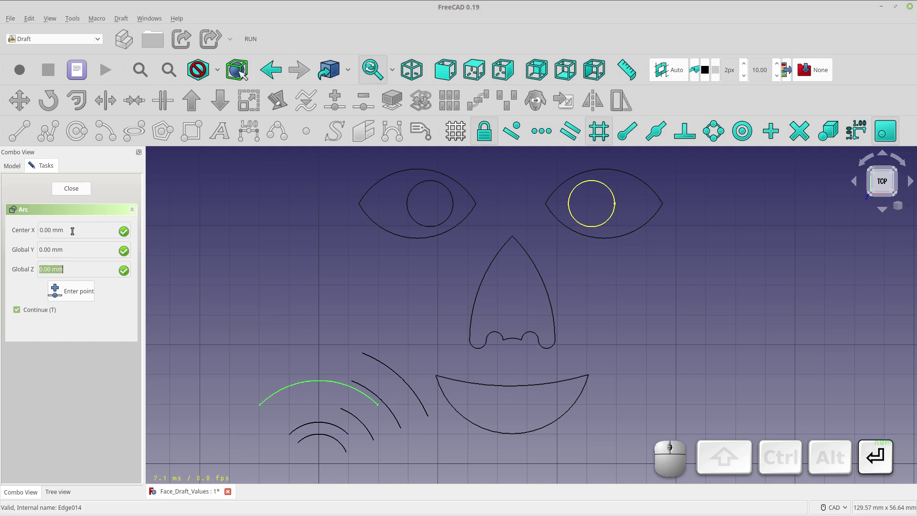
key(KP_Enter)
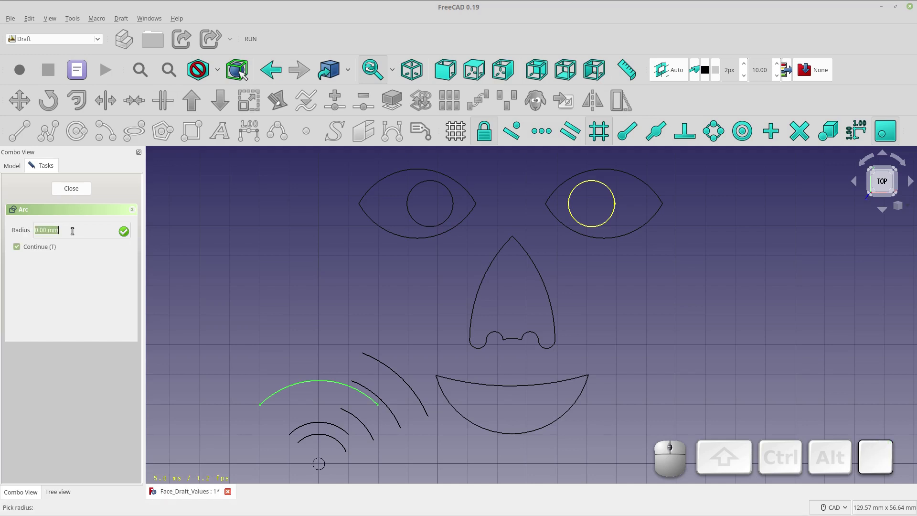
key(KP_2)
key(KP_5)
key(KP_Enter)
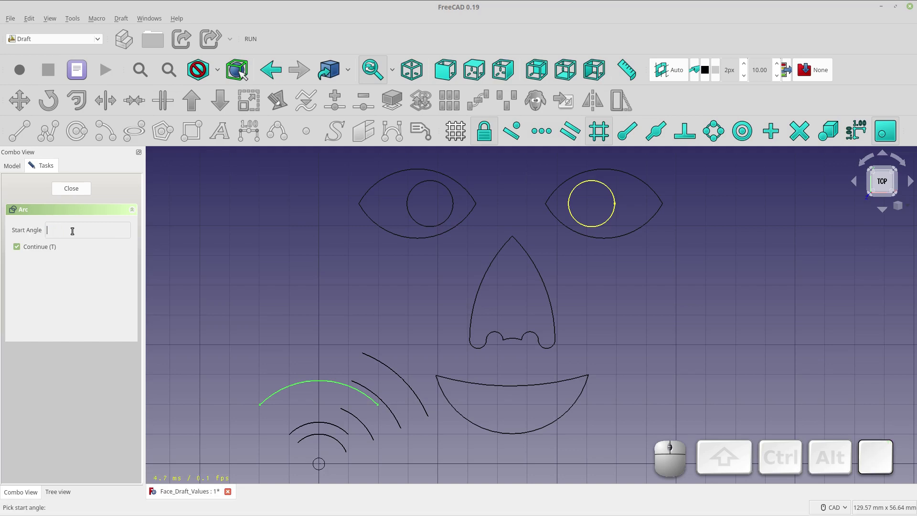
key(KP_0)
key(Return)
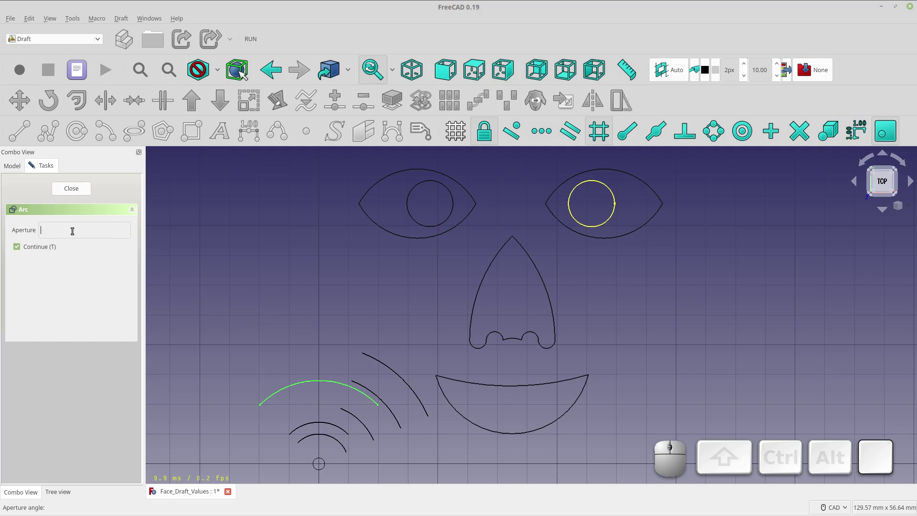
key(KP_3)
key(KP_6)
key(KP_0)
key(KP_Enter)
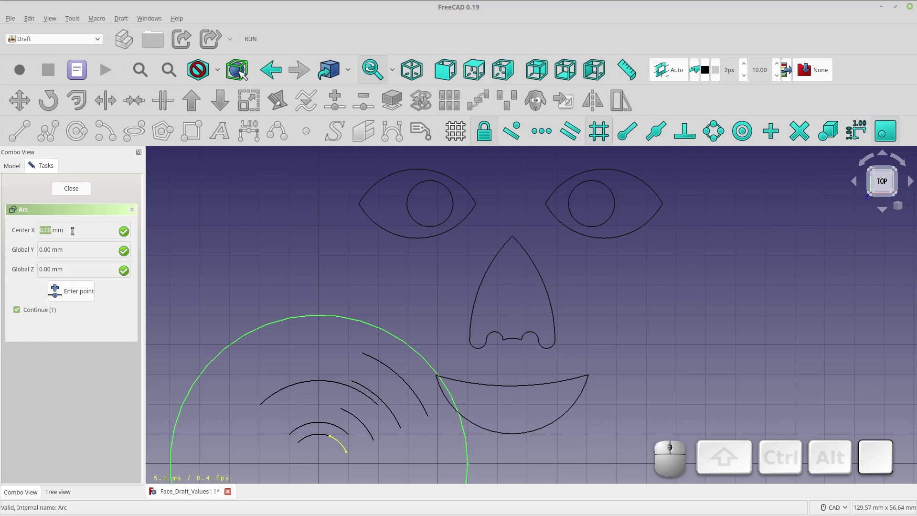
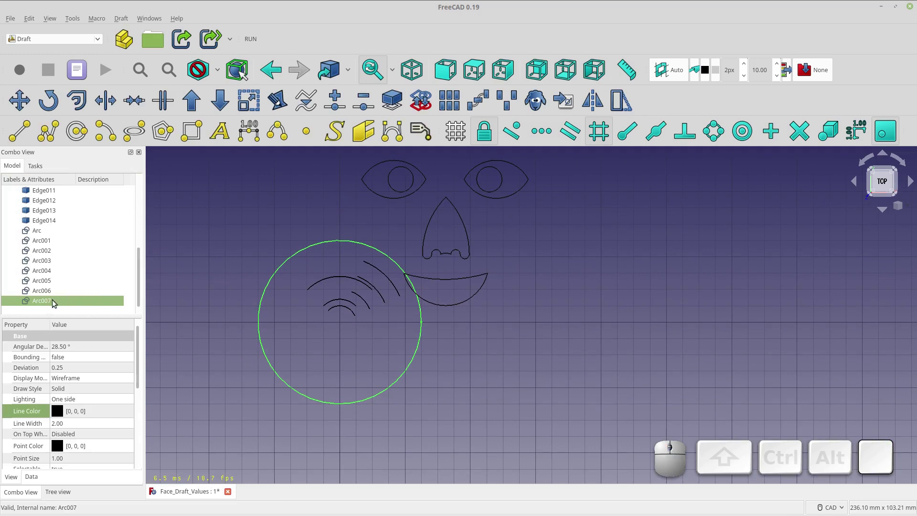
Step: Draw a standalone full-turn circle by clicks to the right of the face drawing
click(55, 300)
click(55, 295)
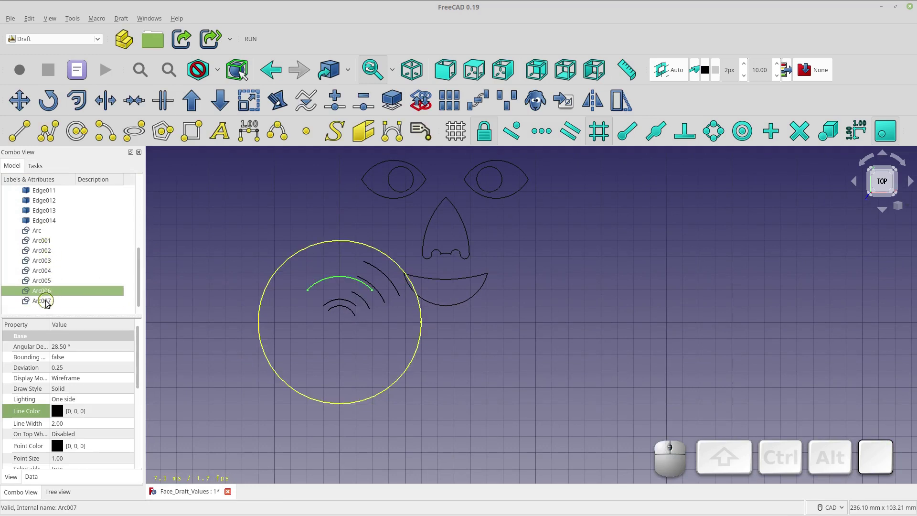
click(108, 130)
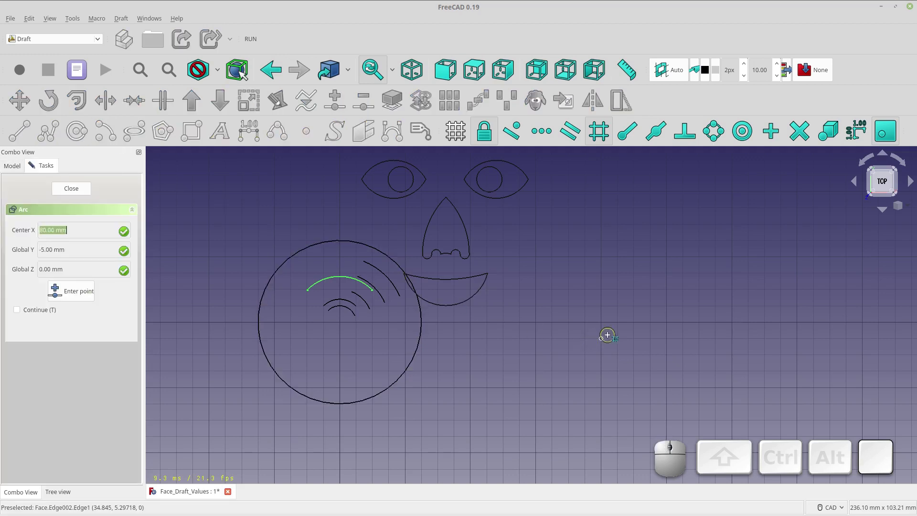
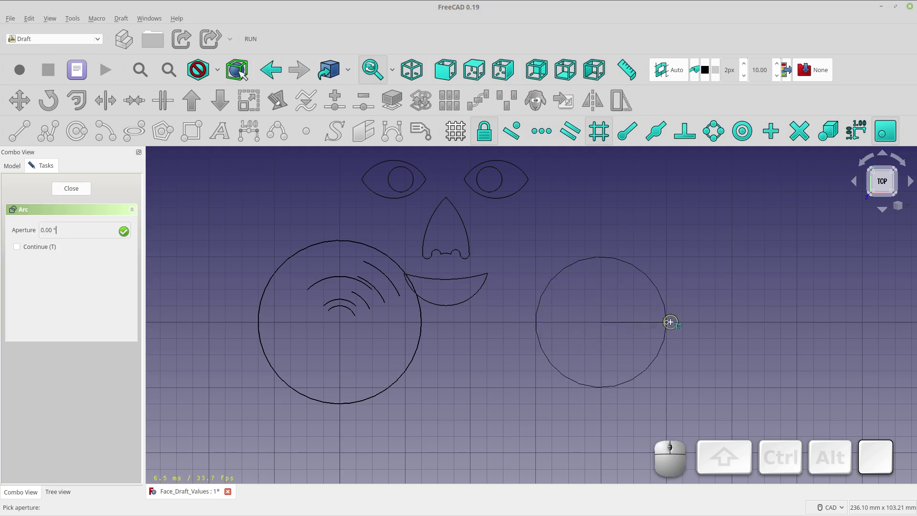
click(670, 328)
click(47, 315)
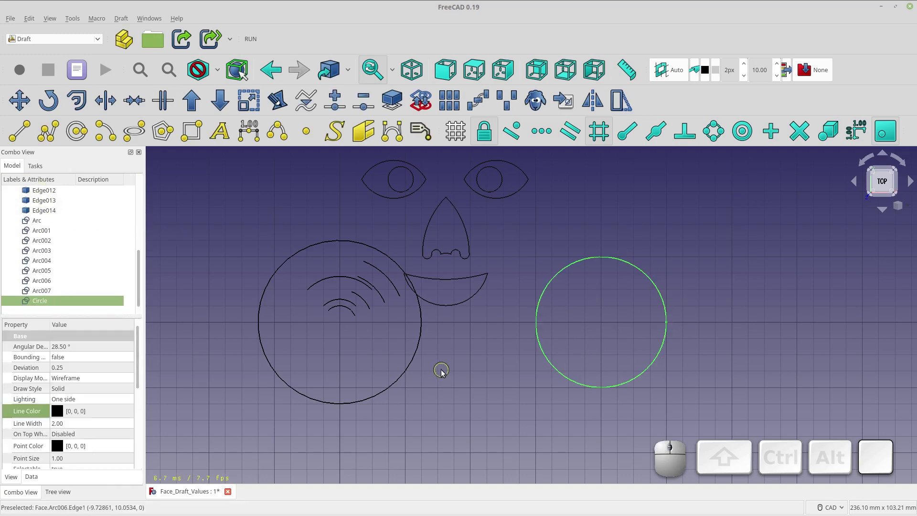
Step: Start a new arc (A, R) centred at X 30 below the mouth
key(a)
key(r)
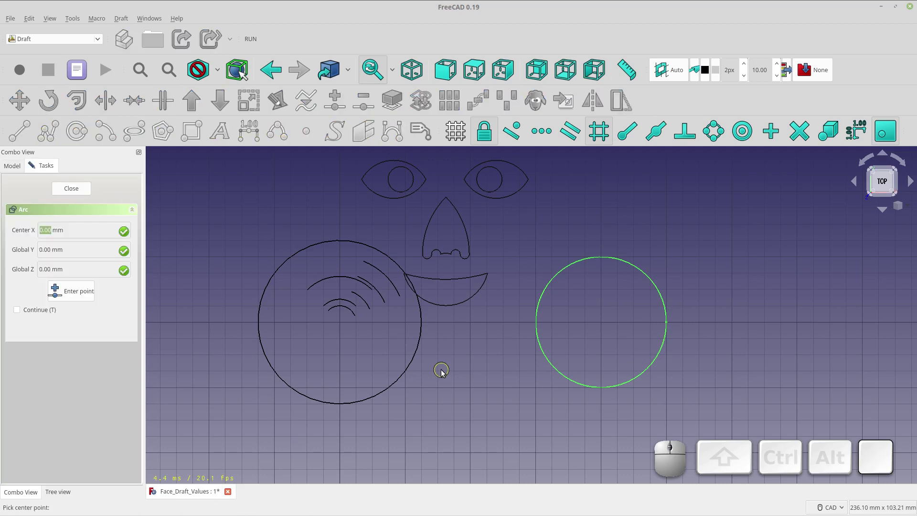
key(KP_3)
key(KP_0)
key(KP_Enter)
key(KP_Enter)
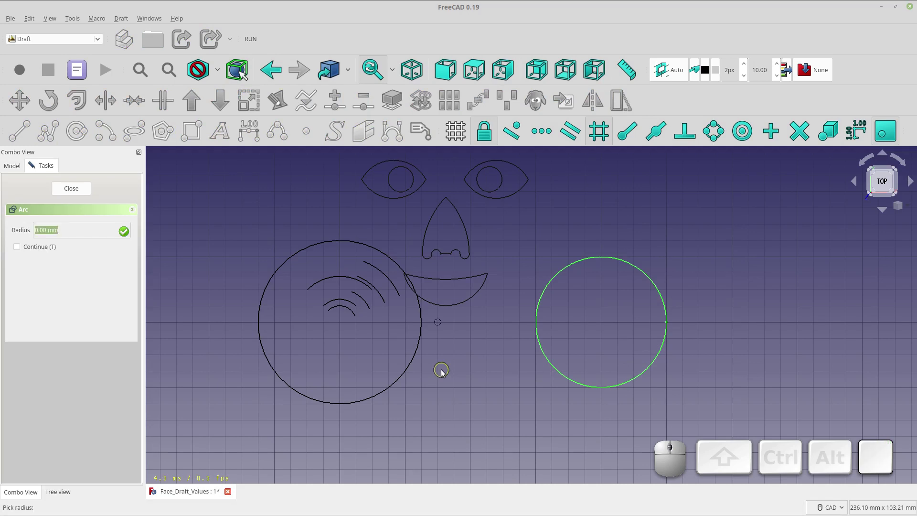
Step: Give it radius 30, start angle 0 and a full-turn aperture, creating Circle001
key(KP_3)
key(KP_0)
key(KP_Enter)
key(KP_0)
key(KP_Enter)
key(KP_0)
key(KP_Enter)
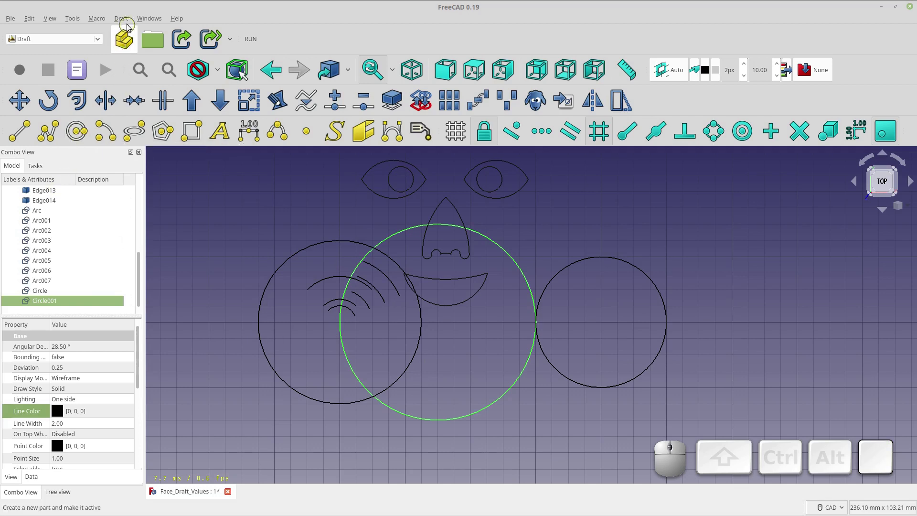
Step: Start the Draft Circle tool from the menu and begin entering its centre coordinates
click(129, 25)
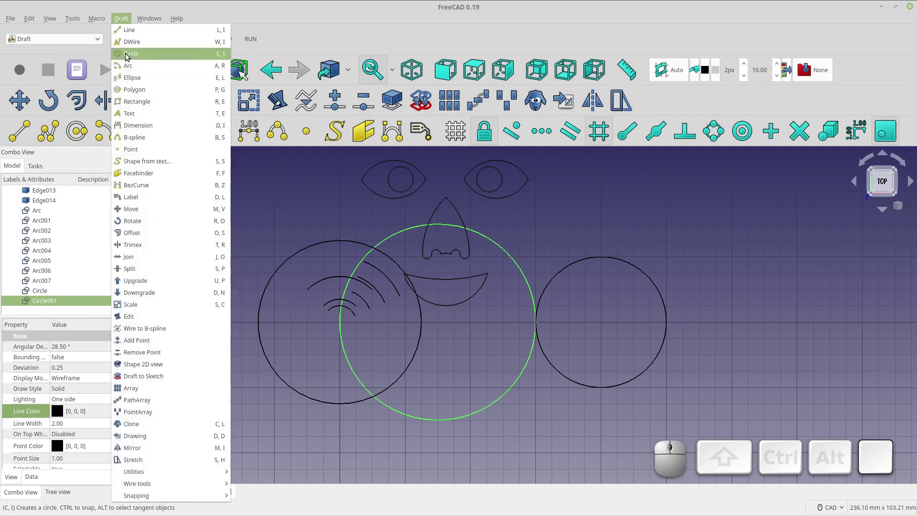
click(270, 185)
key(c)
key(i)
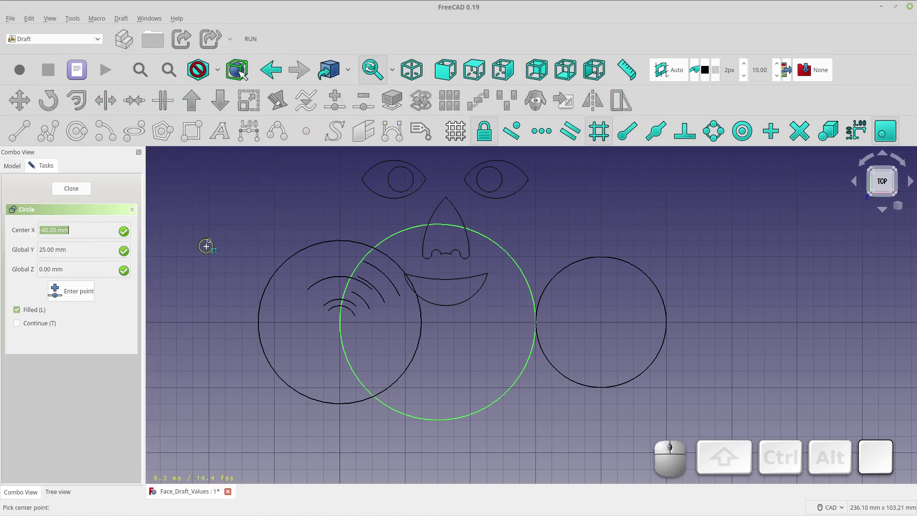
key(KP_0)
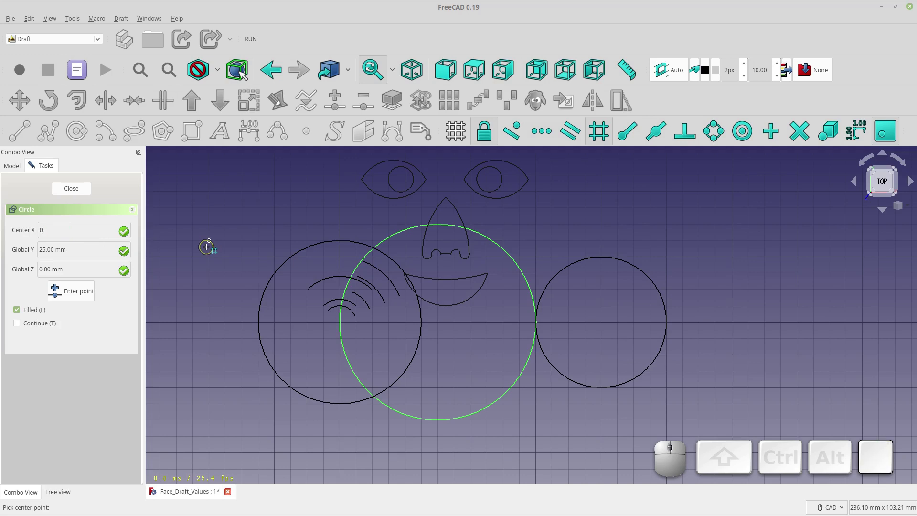
key(Tab)
click(209, 247)
key(Return)
key(KP_0)
key(Return)
key(KP_0)
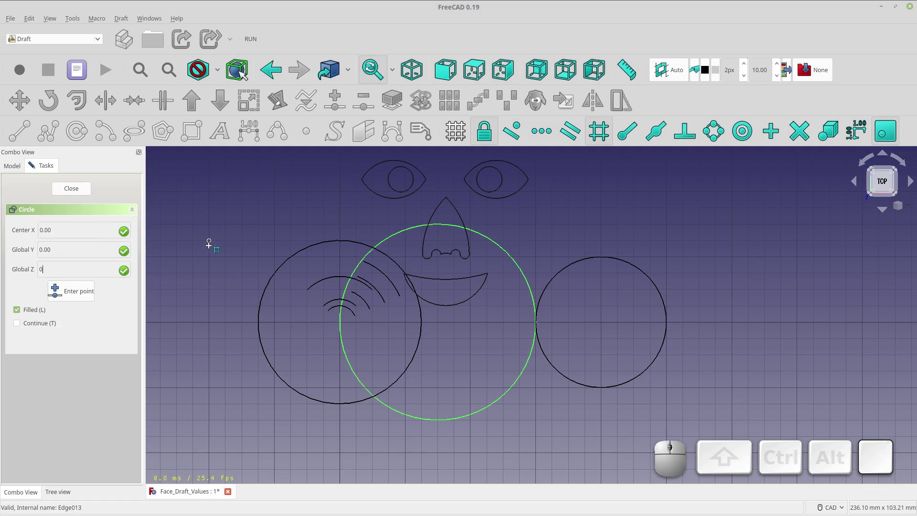
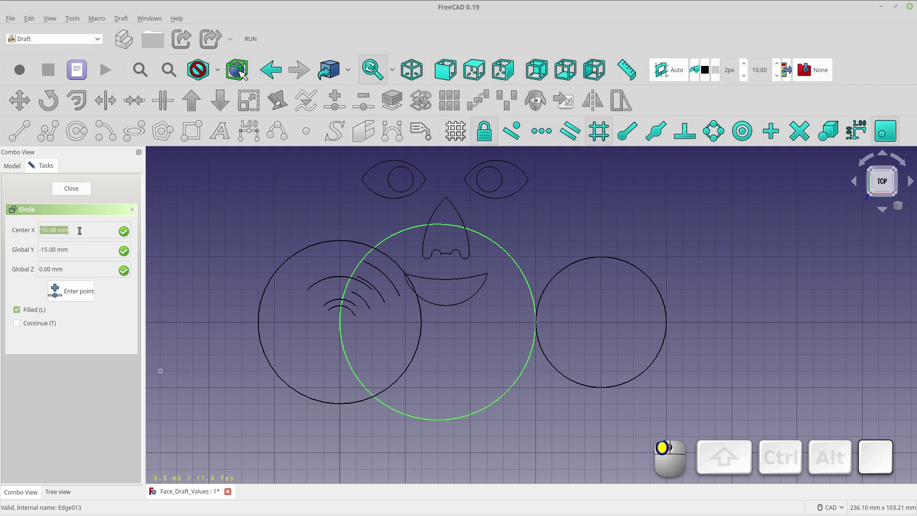
Step: Set the centre to -55, -15, 0 with radius 5, creating small Circle002
key(KP_0)
key(Return)
key(KP_0)
key(KP_Enter)
key(KP_0)
key(KP_Enter)
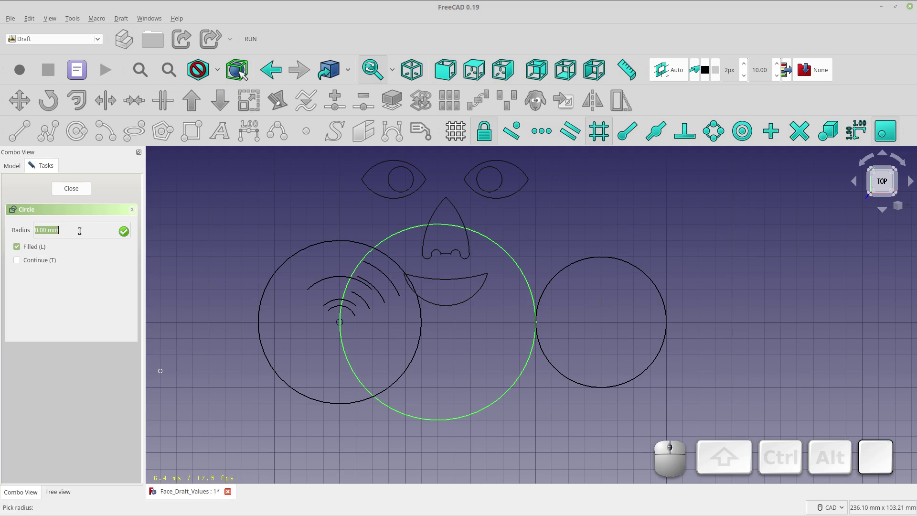
key(KP_5)
key(KP_Enter)
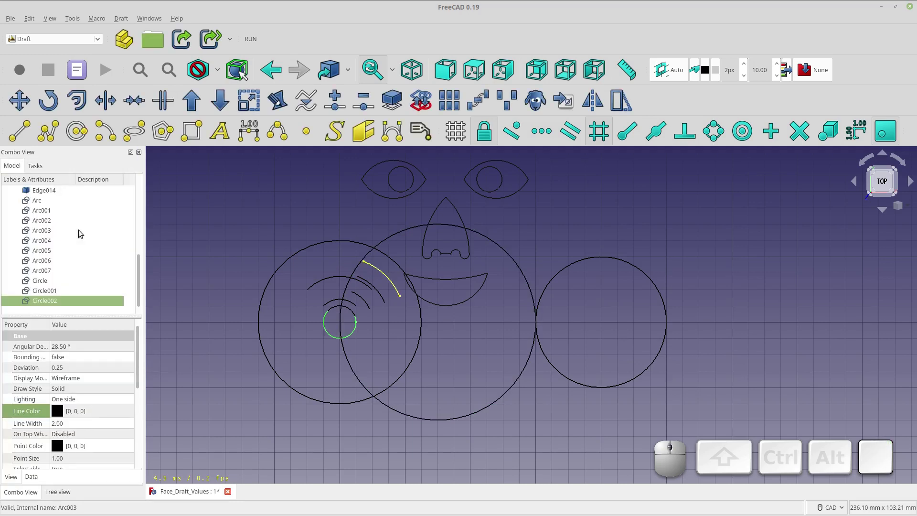
Step: Select Circle002 and Circle001 in the Model tree and drag the splitter to make the tree taller
click(68, 294)
click(69, 304)
click(71, 292)
click(69, 303)
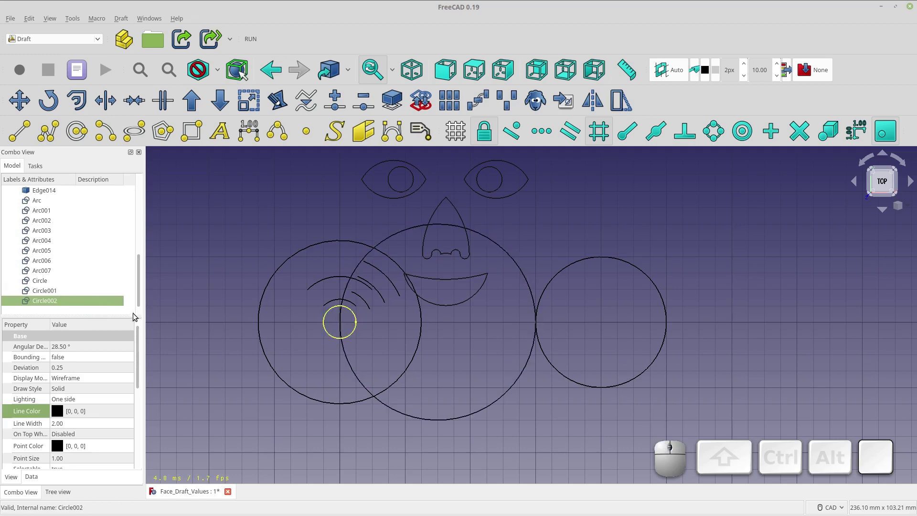
click(64, 289)
scroll(down, 3)
scroll(up, 3)
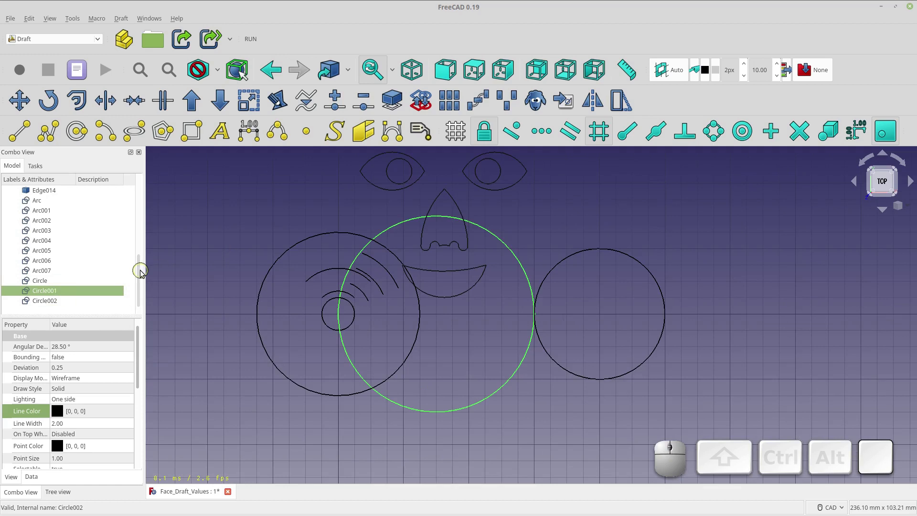
drag(144, 271, 161, 291)
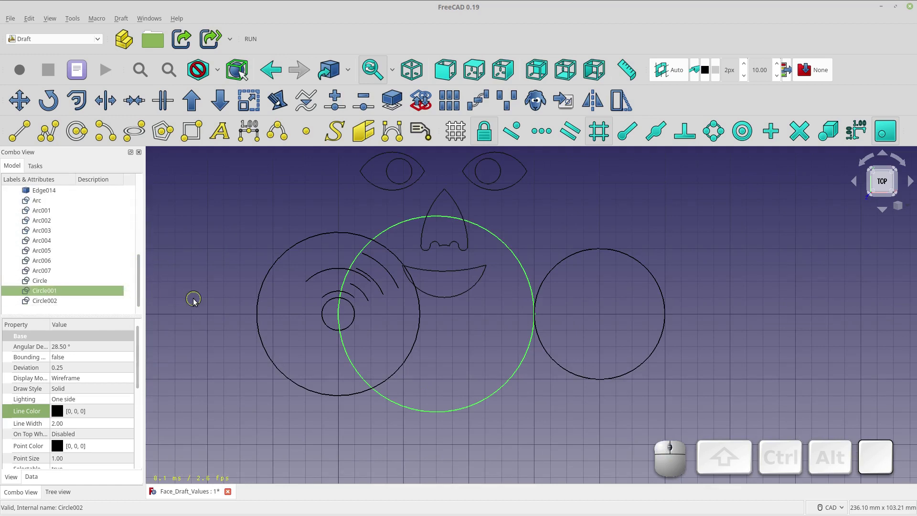